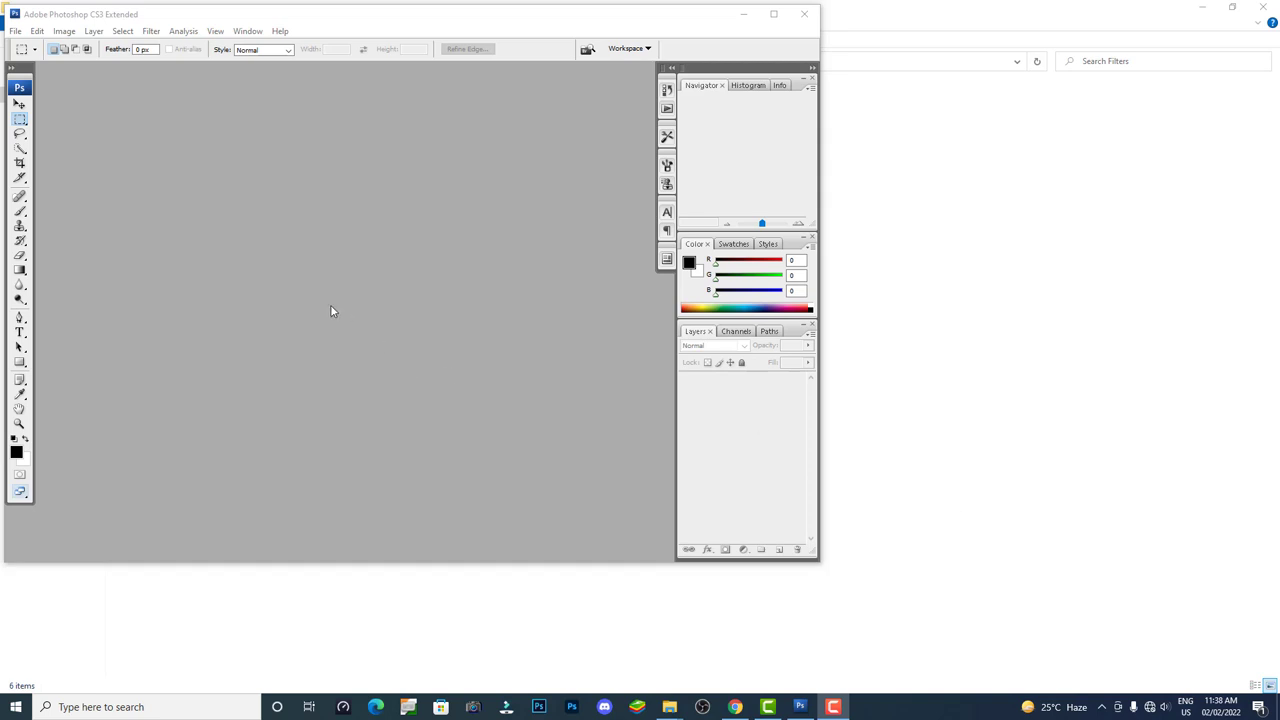
# Review the Filter menu's built-in categories, noting only Digimarc sits below Other
pyautogui.click(16, 109)
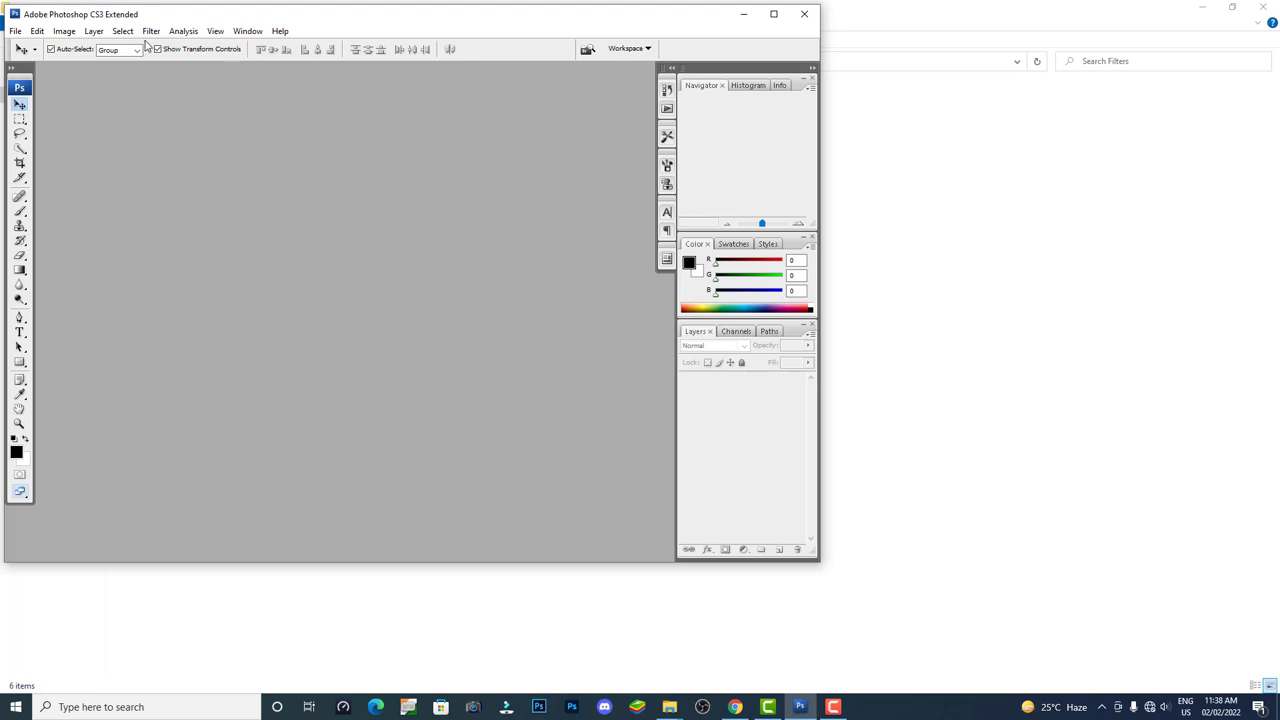
pyautogui.click(151, 35)
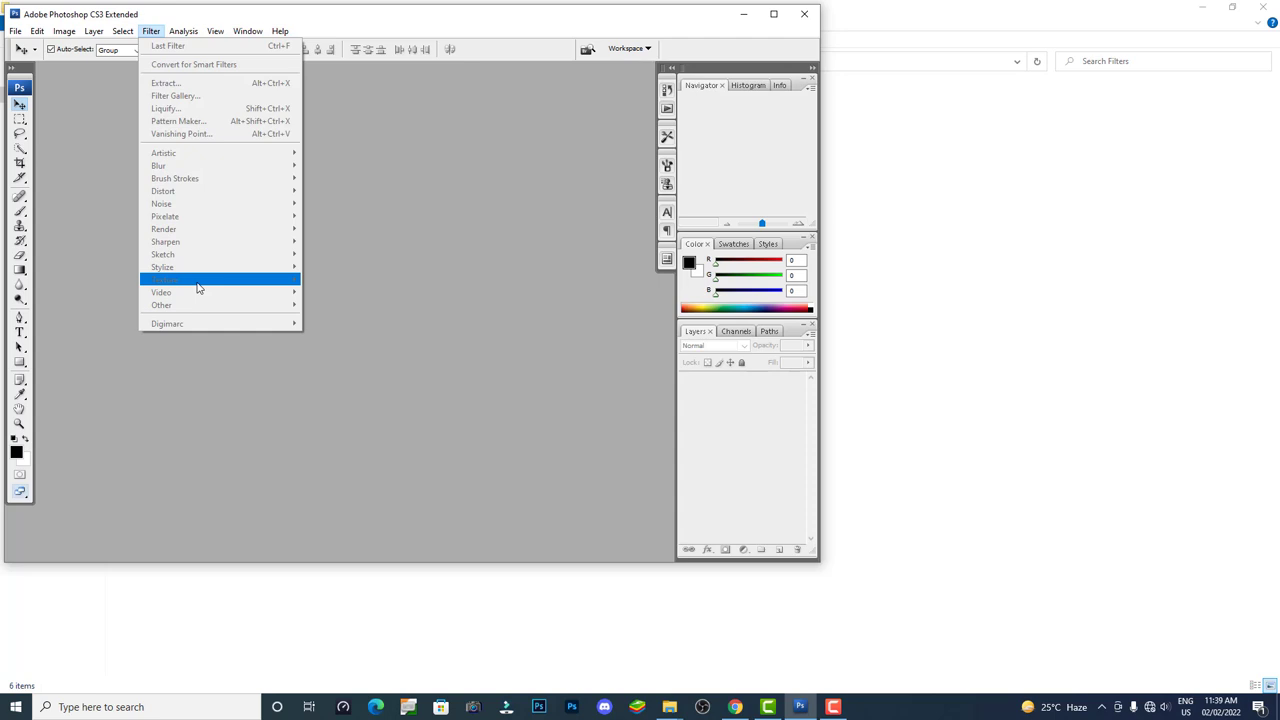
pyautogui.click(410, 266)
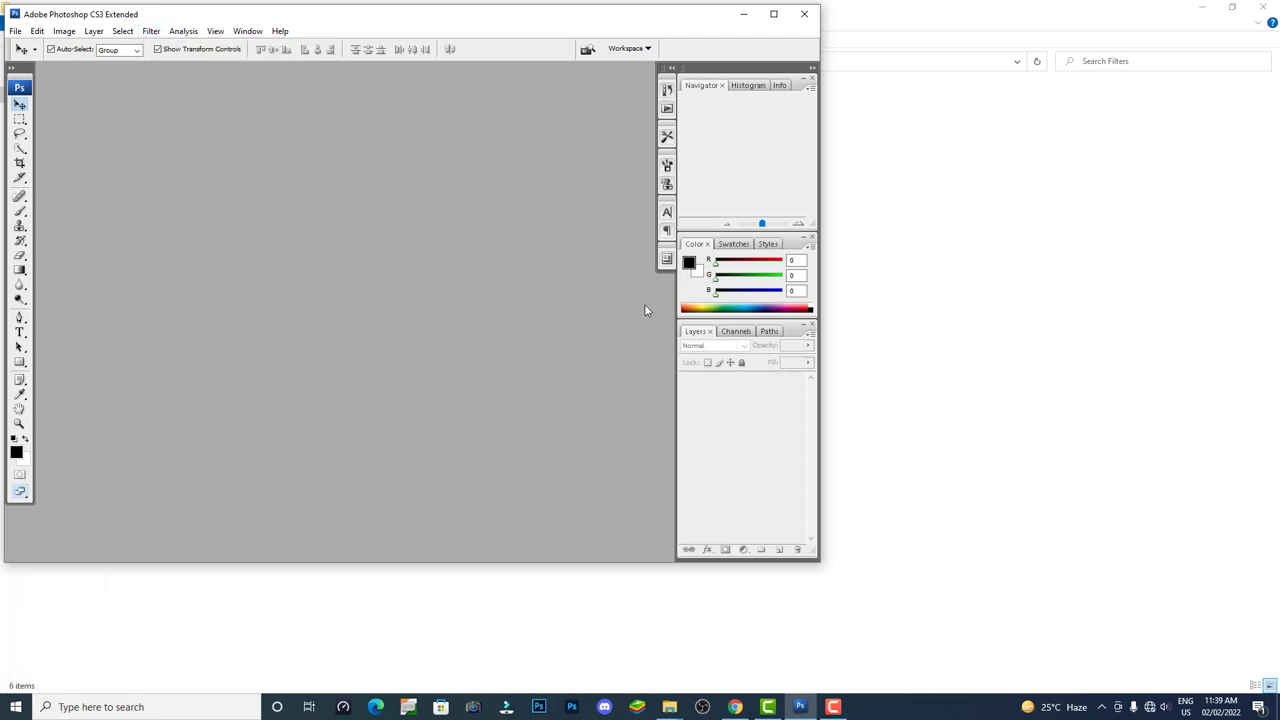
# Switch to the downloaded Filters folder of plug-ins such as Noiseware and Portraiture
pyautogui.rightClick(422, 293)
pyautogui.click(471, 228)
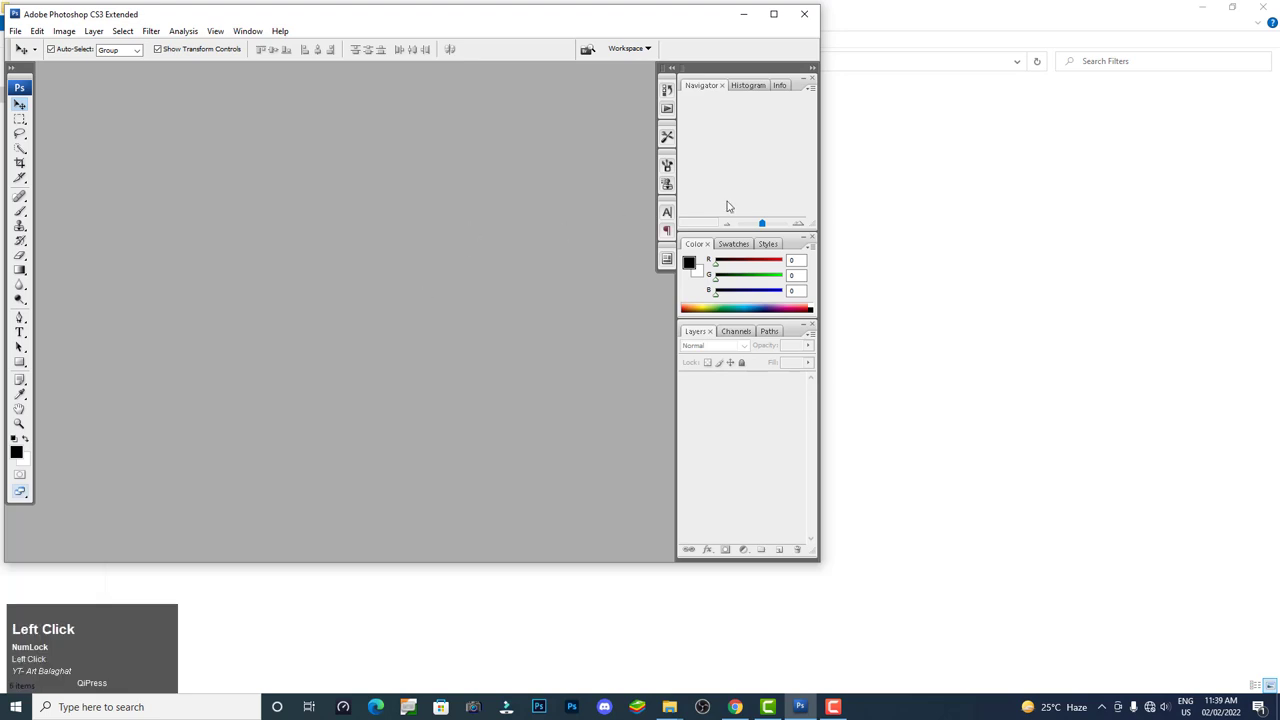
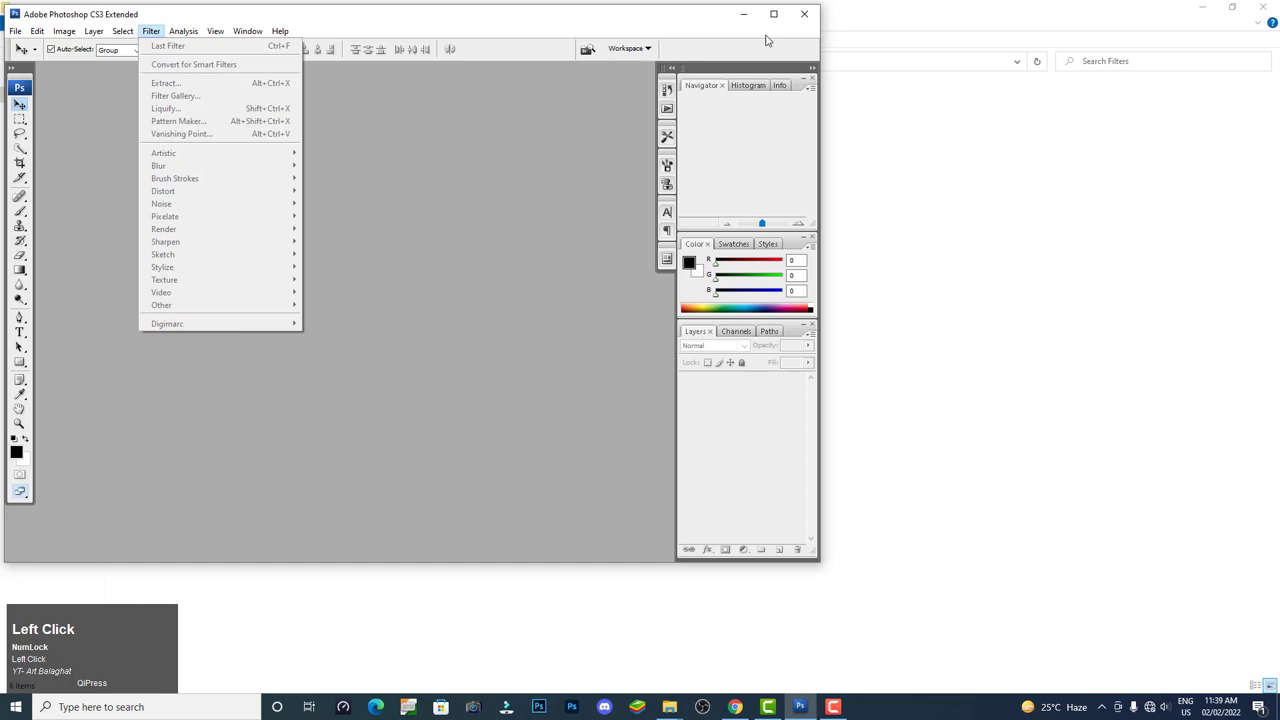
pyautogui.click(96, 583)
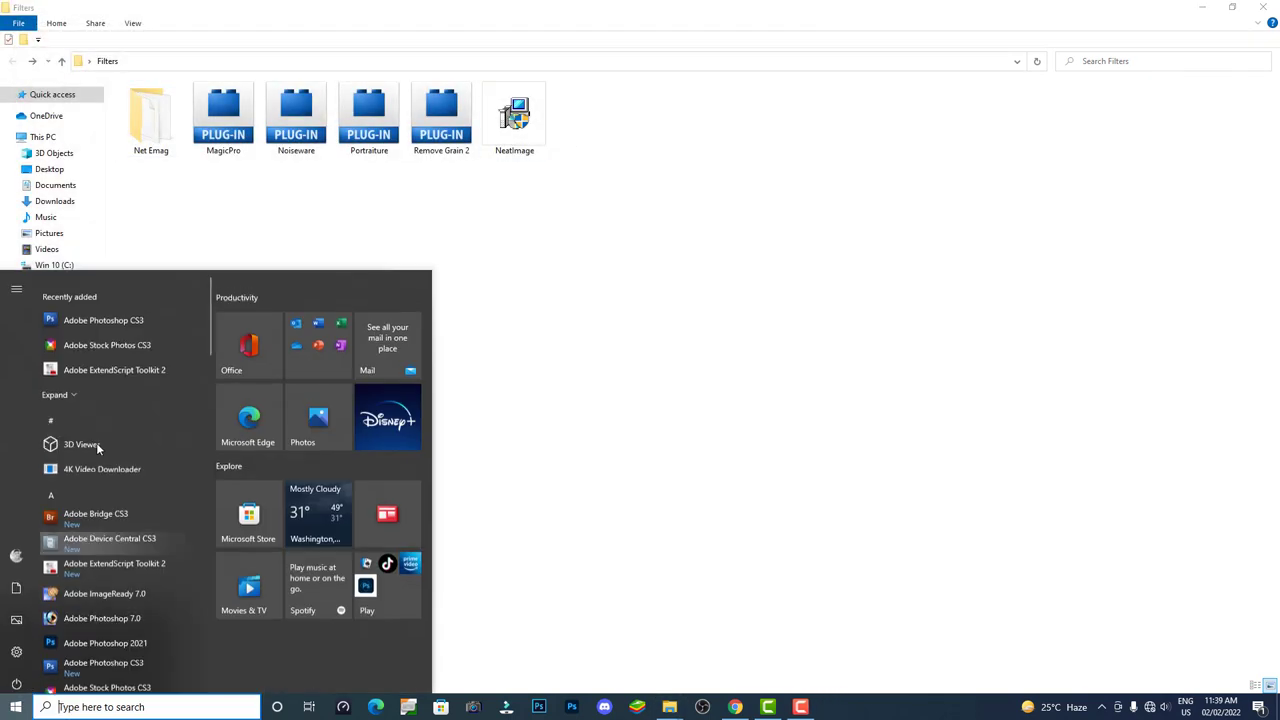
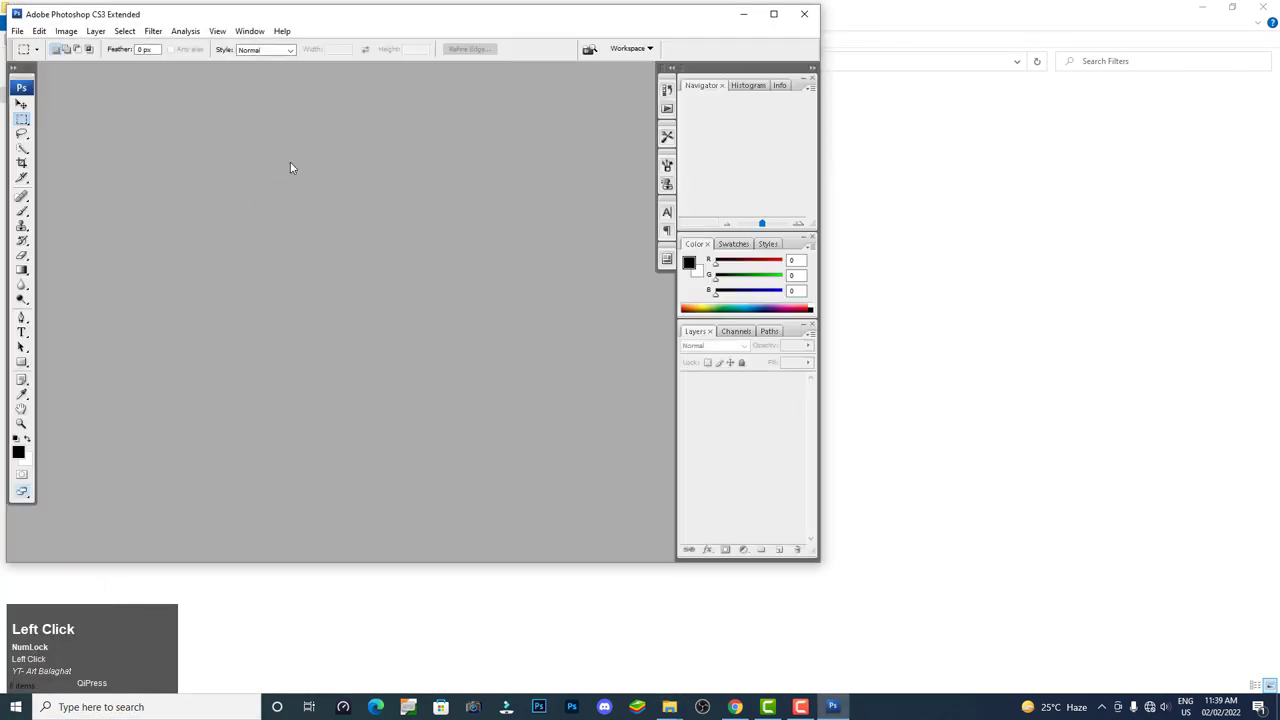
# Bring up file options for the NeatImage plugin in the downloaded Filters folder
pyautogui.click(154, 36)
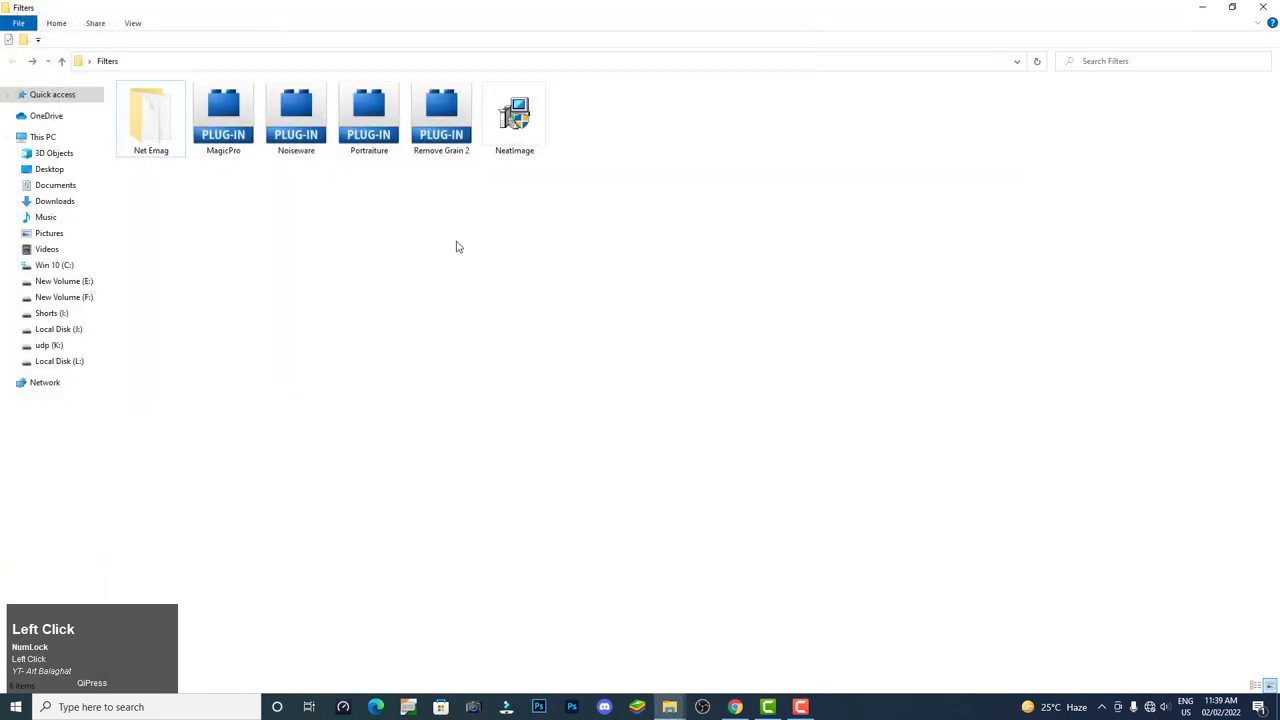
pyautogui.rightClick(533, 121)
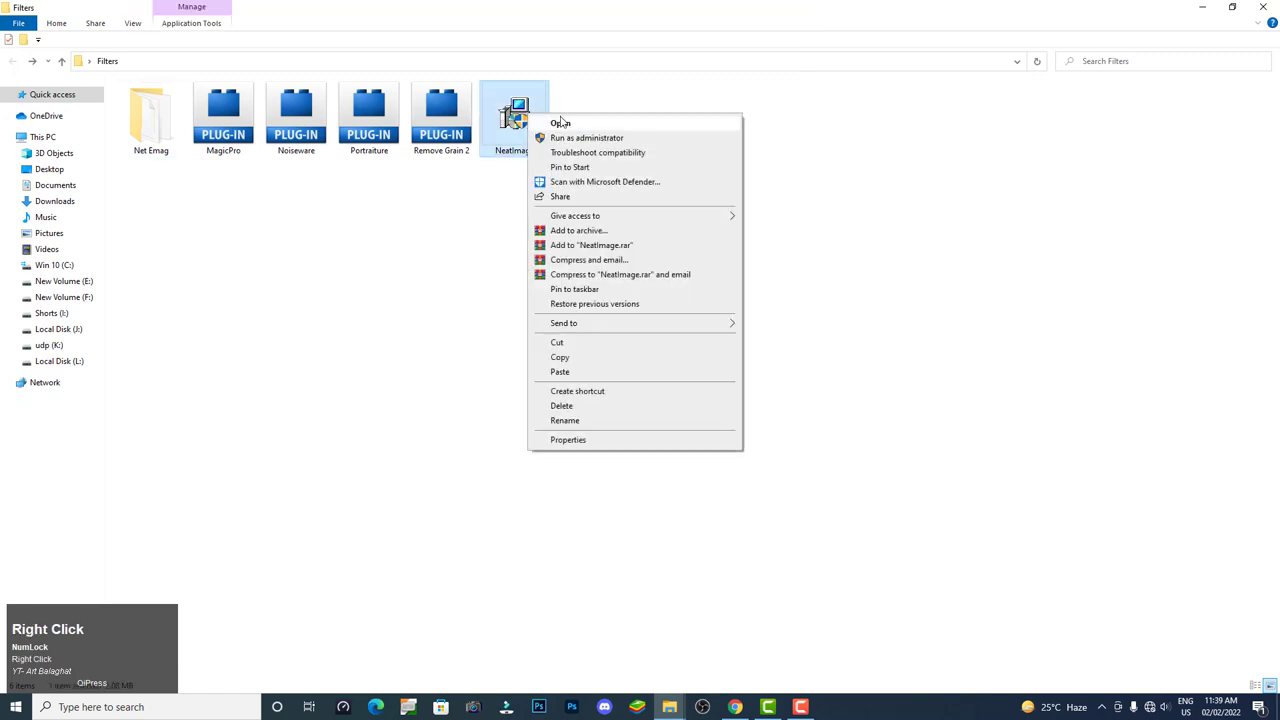
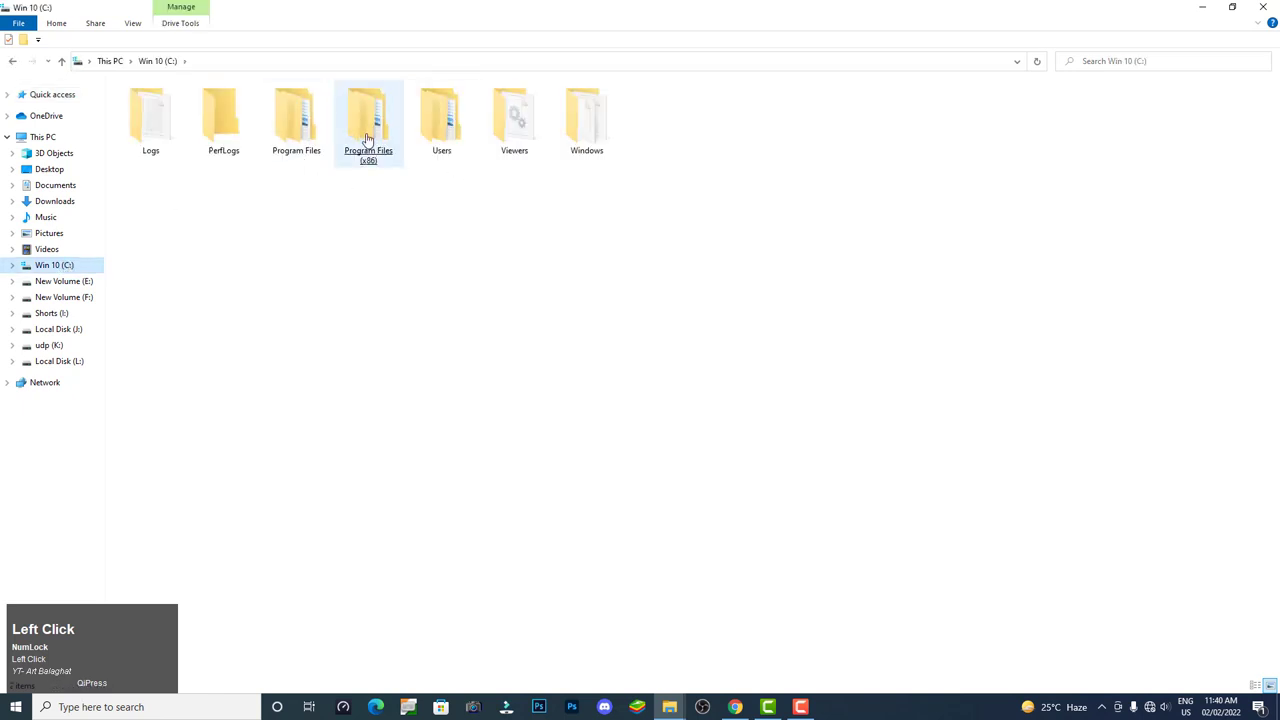
# Navigate to Program Files (x86) > Adobe > Adobe Photoshop CS3 > Plug-Ins > Filters
pyautogui.click(319, 134)
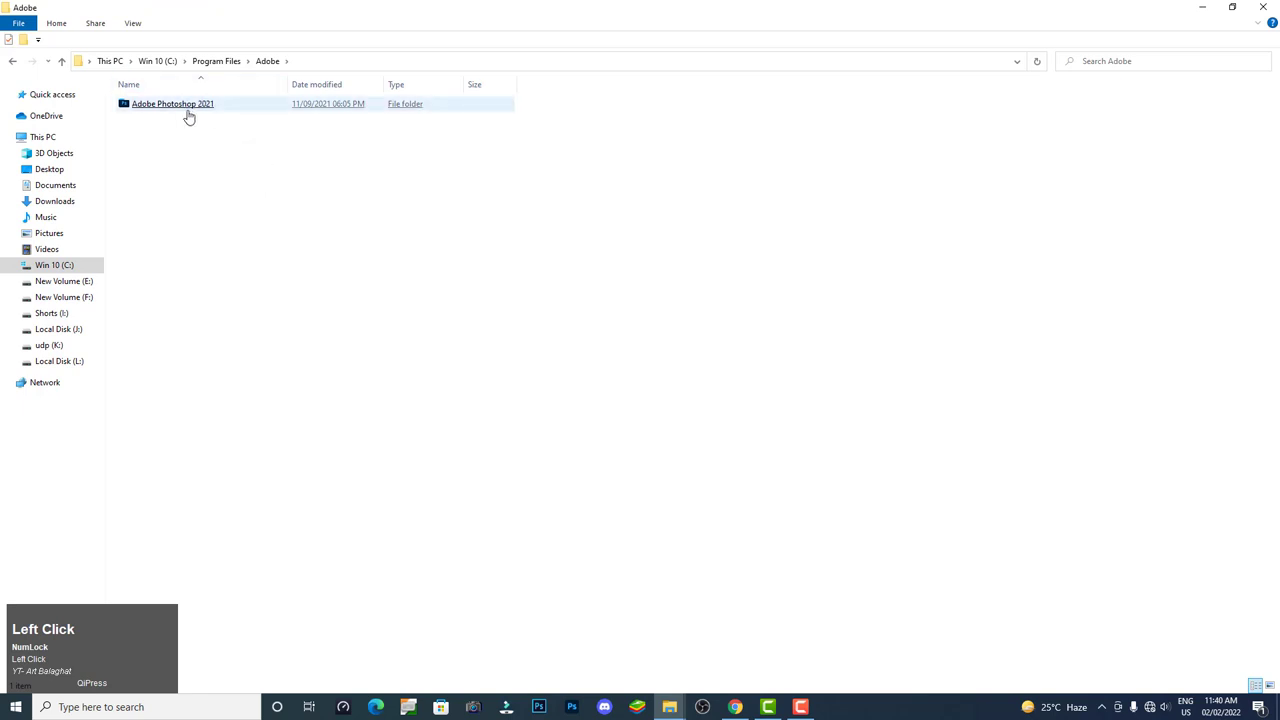
pyautogui.click(72, 274)
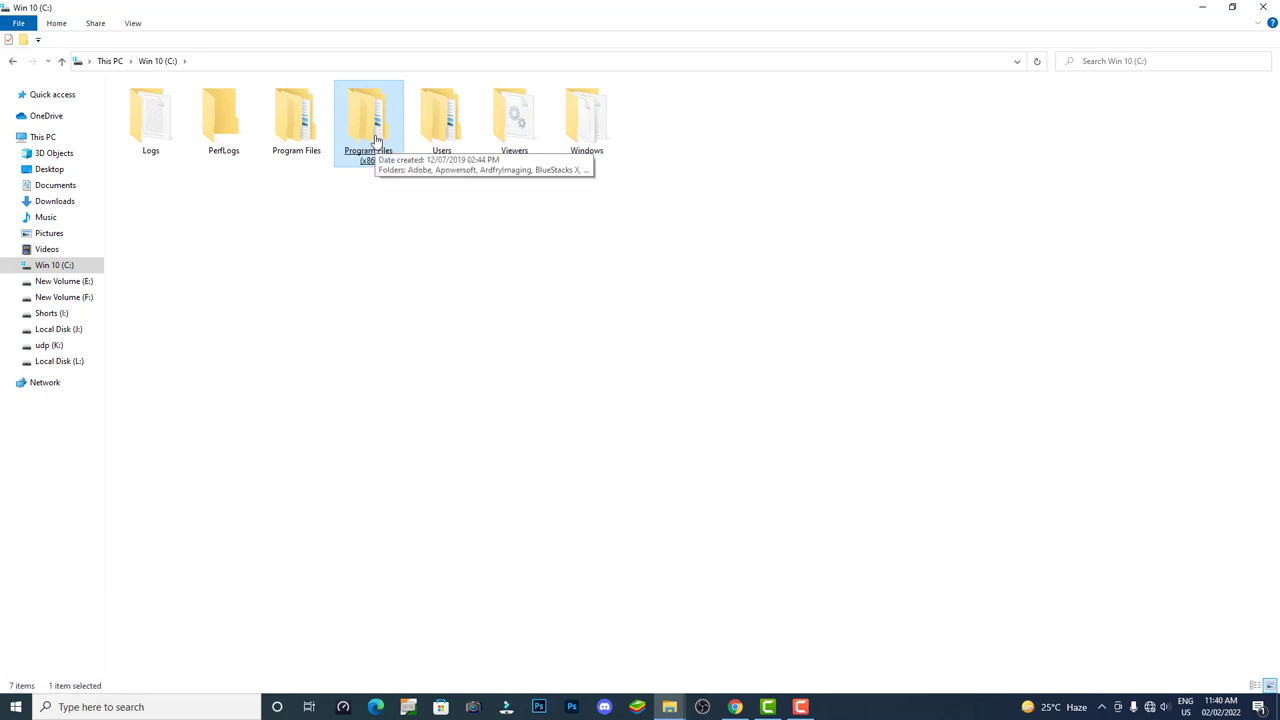
pyautogui.click(379, 146)
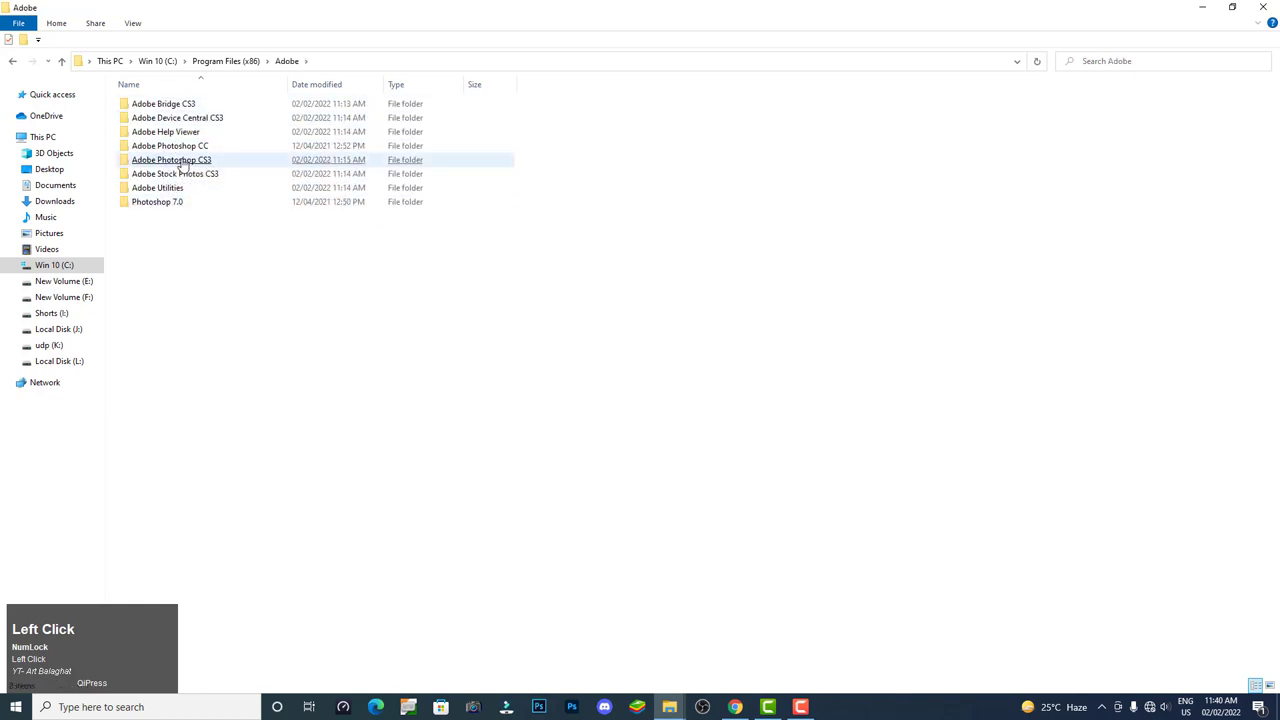
pyautogui.click(72, 267)
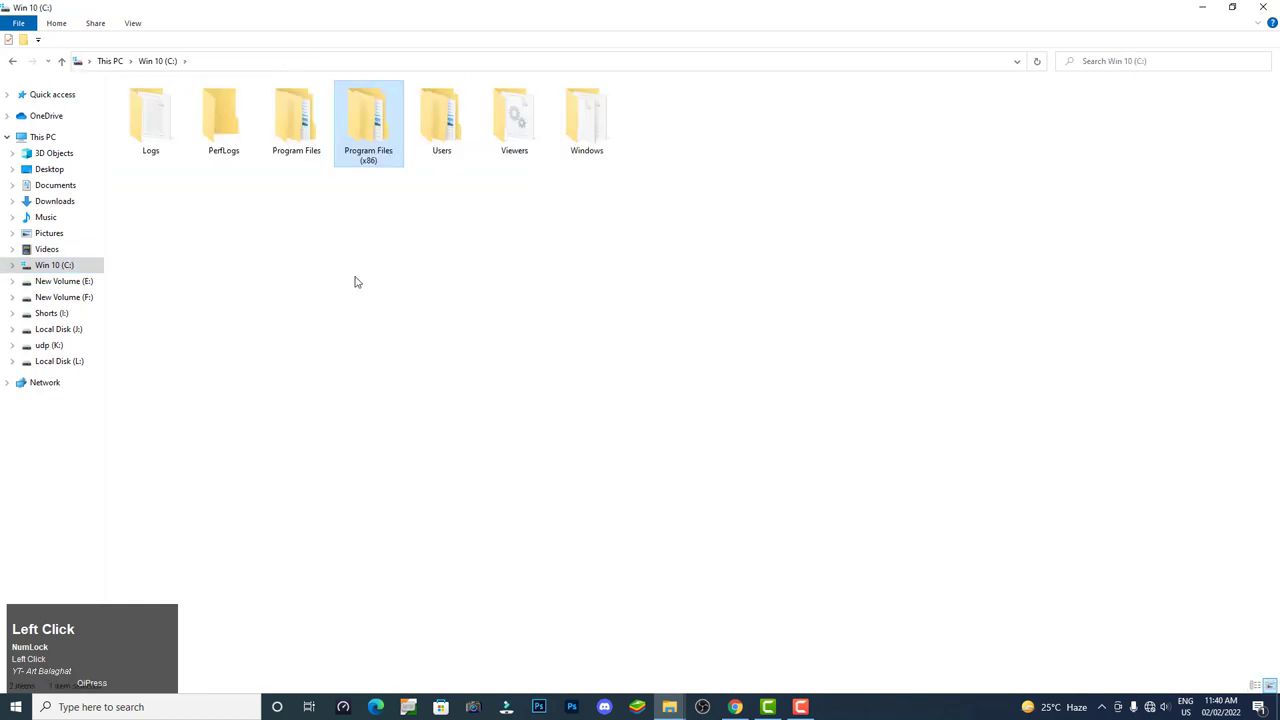
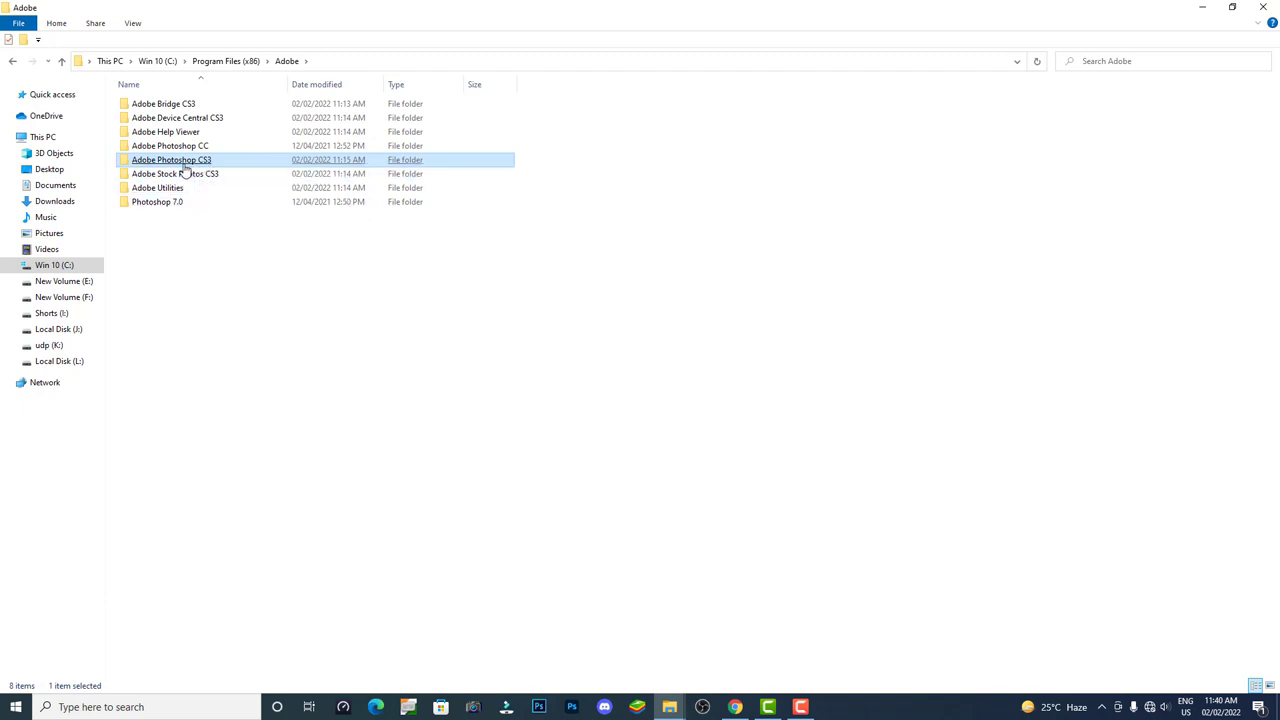
pyautogui.click(183, 170)
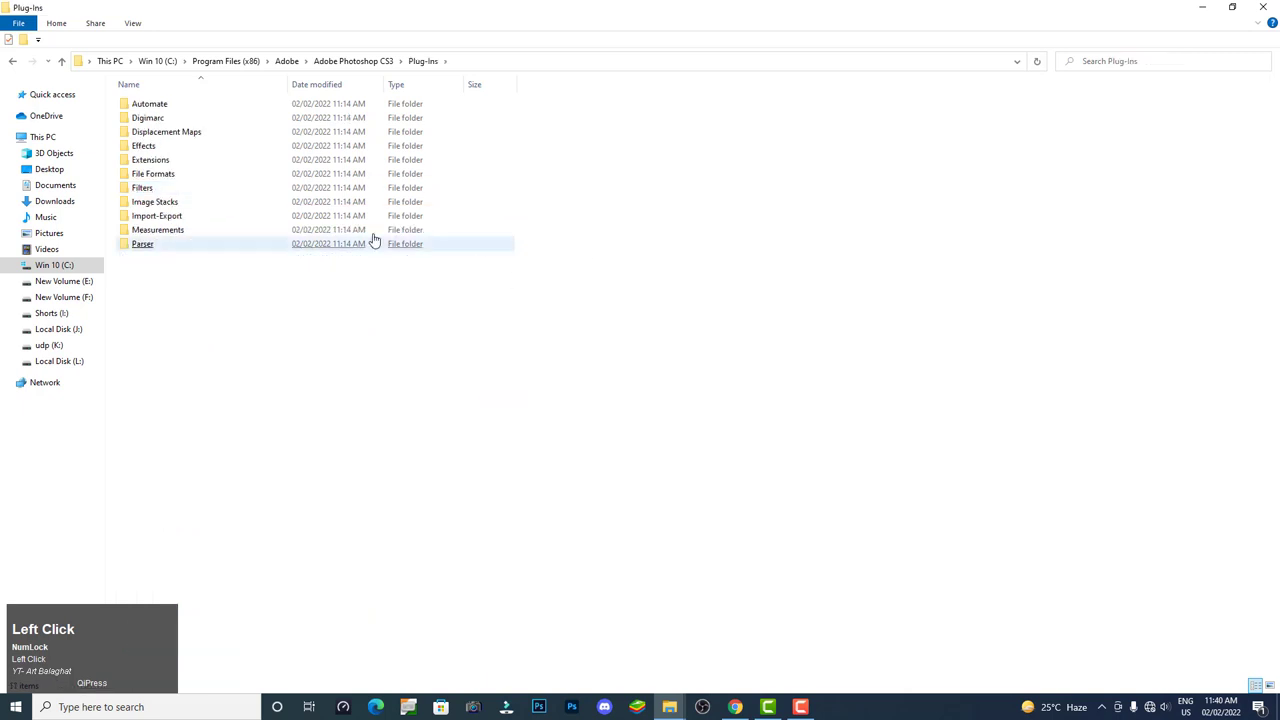
pyautogui.click(148, 195)
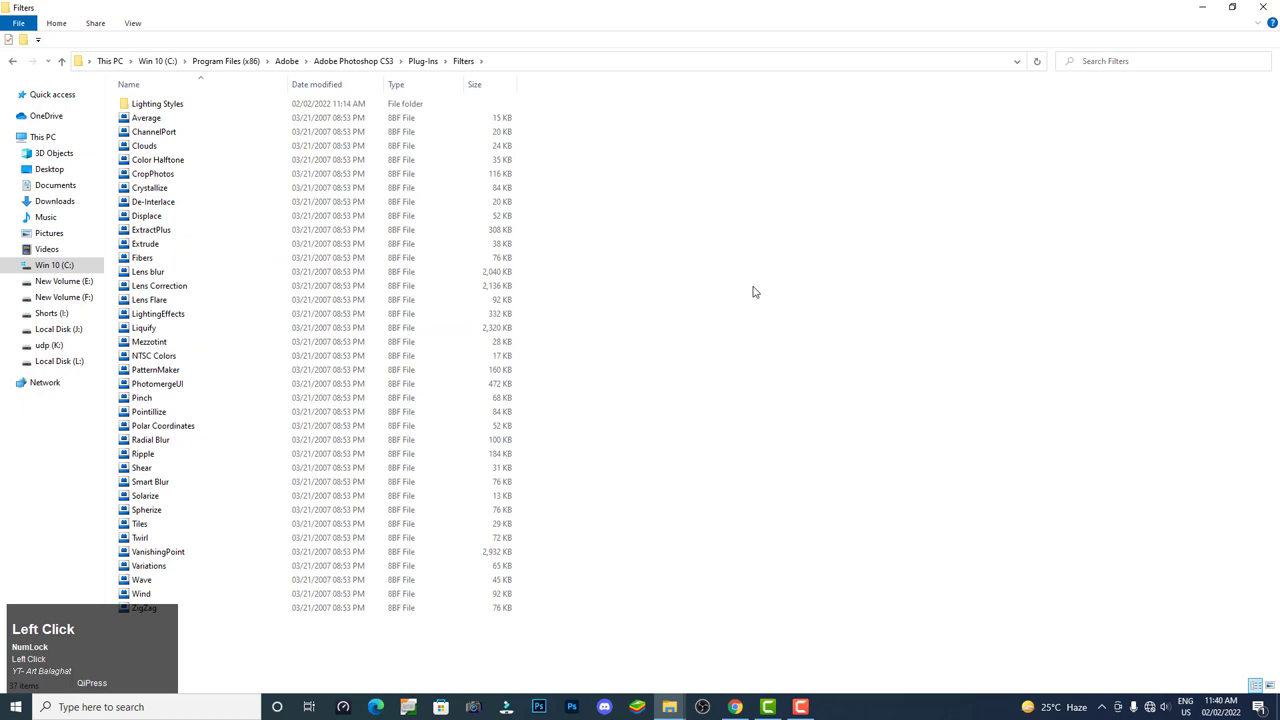
# Paste the copied plugins into Filters, granting administrator permission
pyautogui.rightClick(794, 228)
pyautogui.click(858, 318)
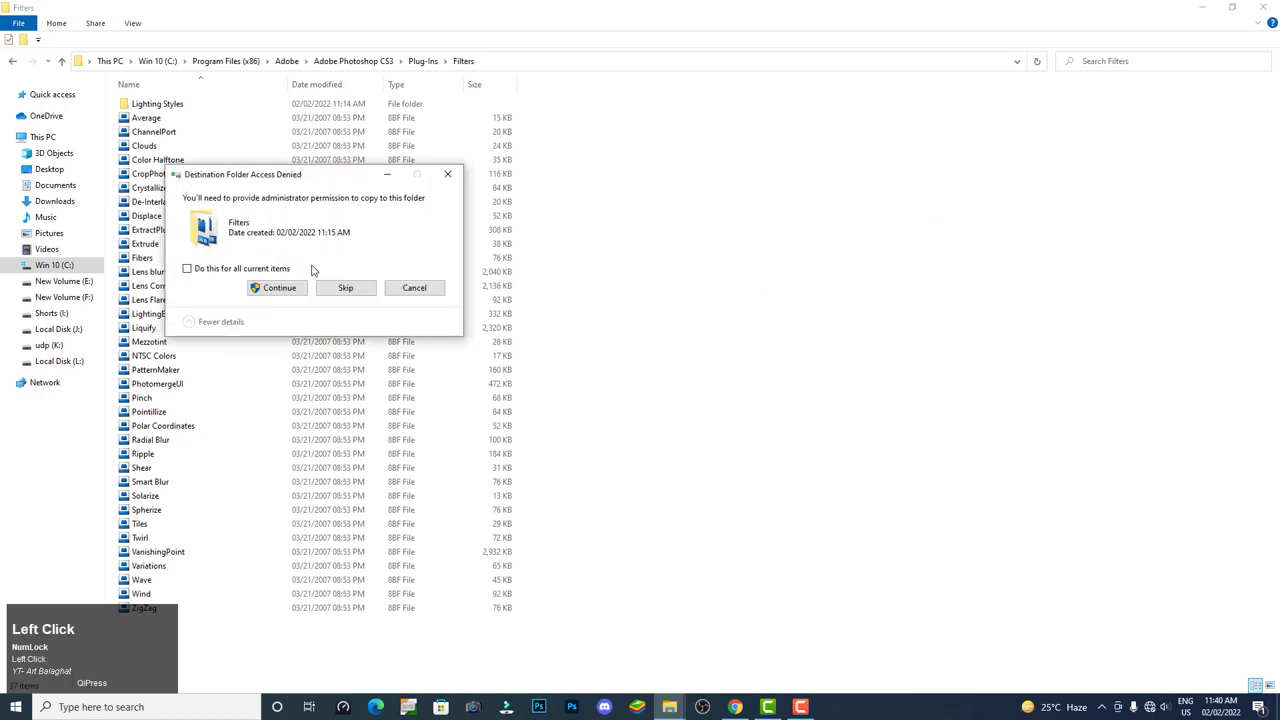
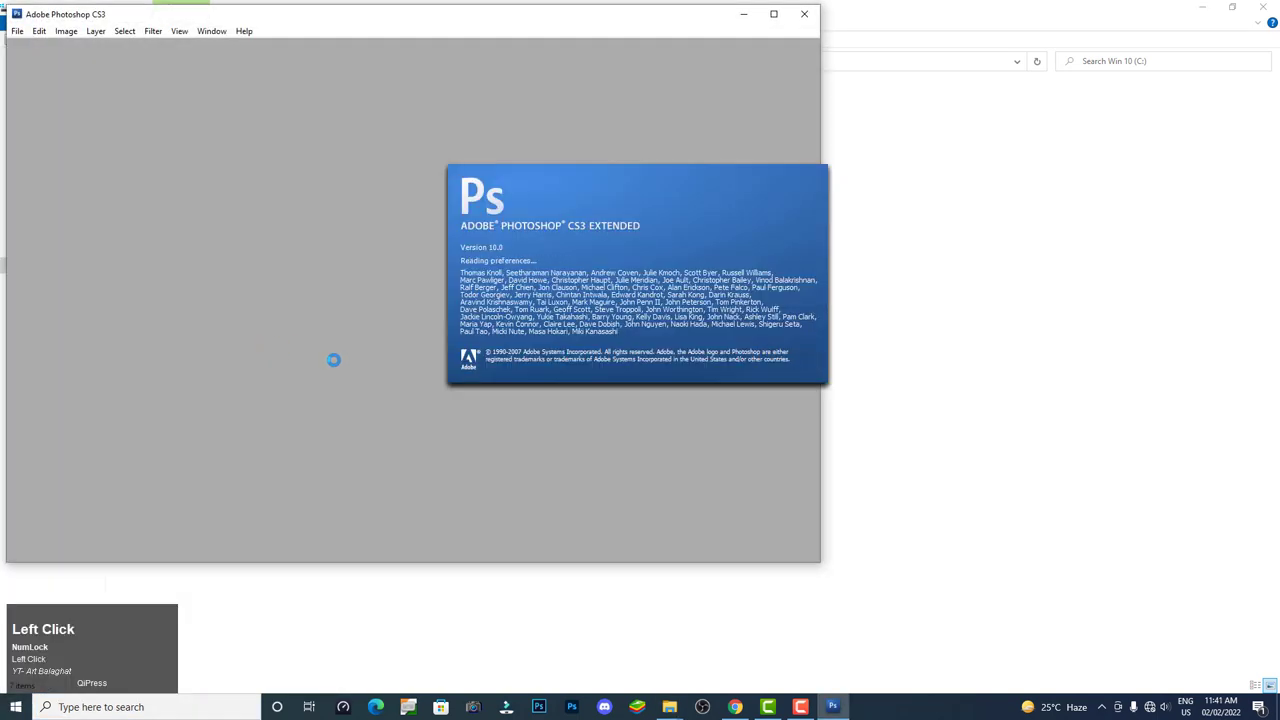
# Confirm Imagenomic, Magic and Neat Image entries now appear in the Filter menu
pyautogui.click(154, 38)
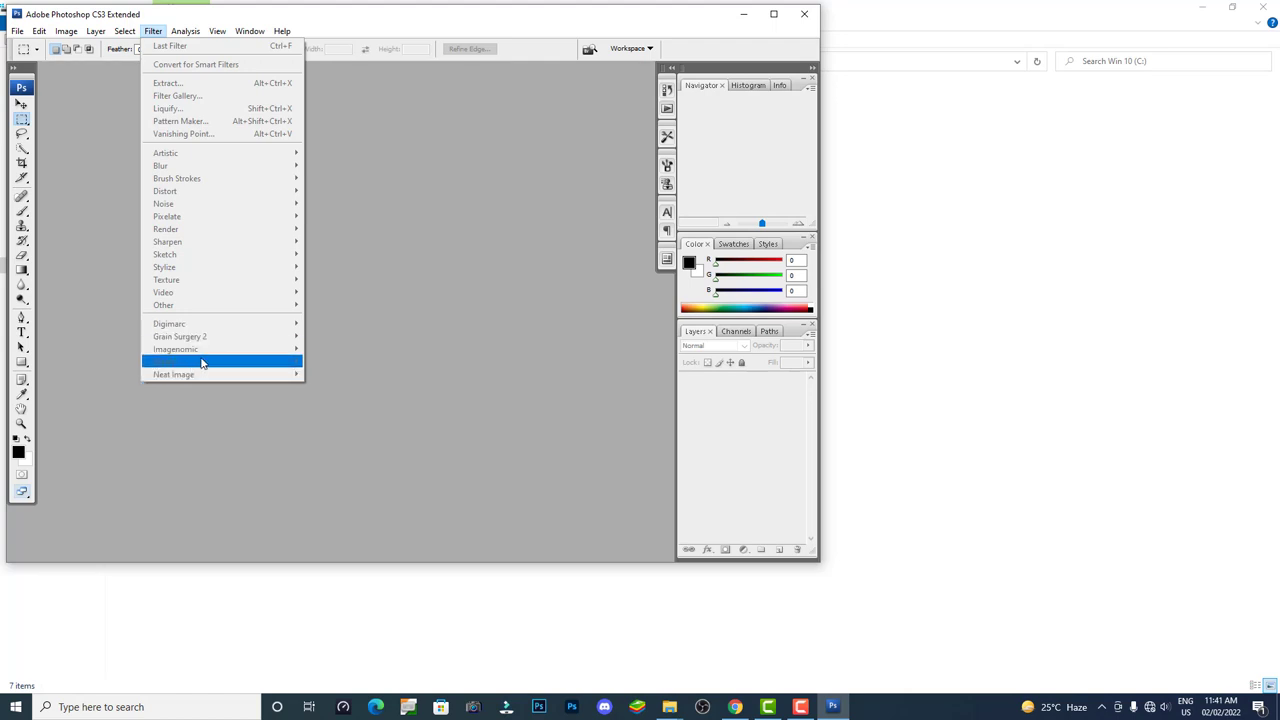
pyautogui.click(387, 300)
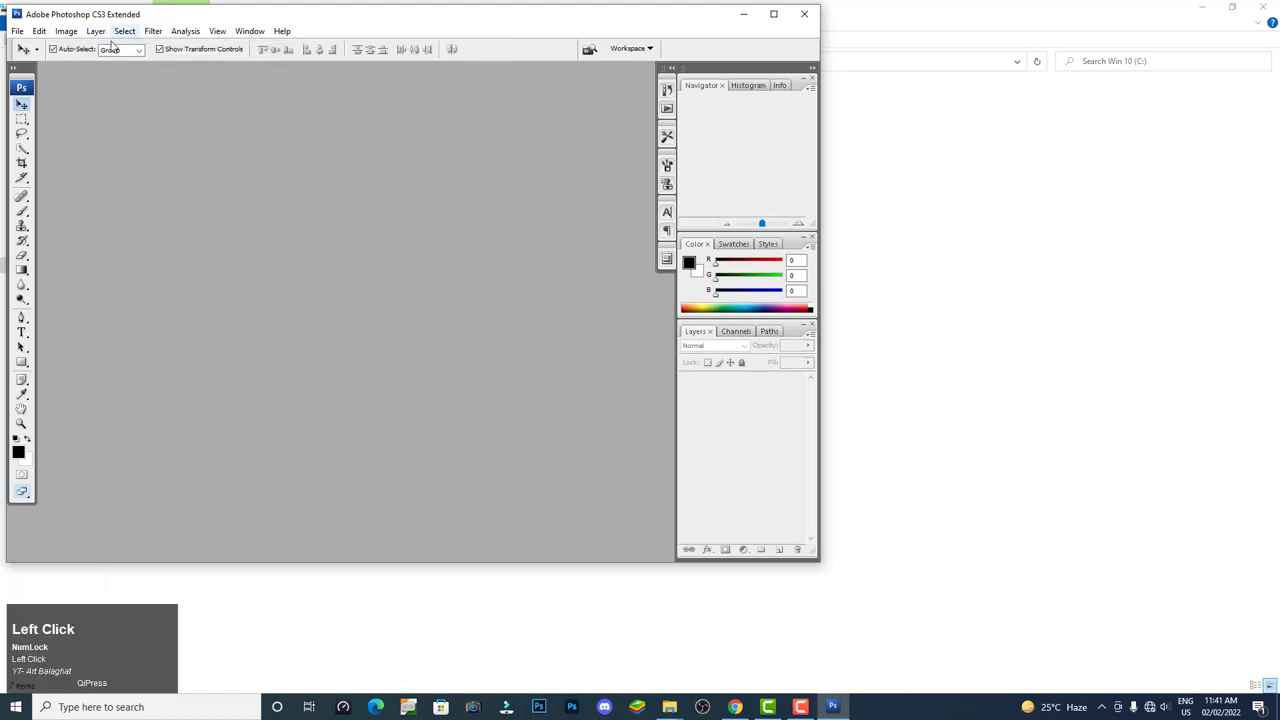